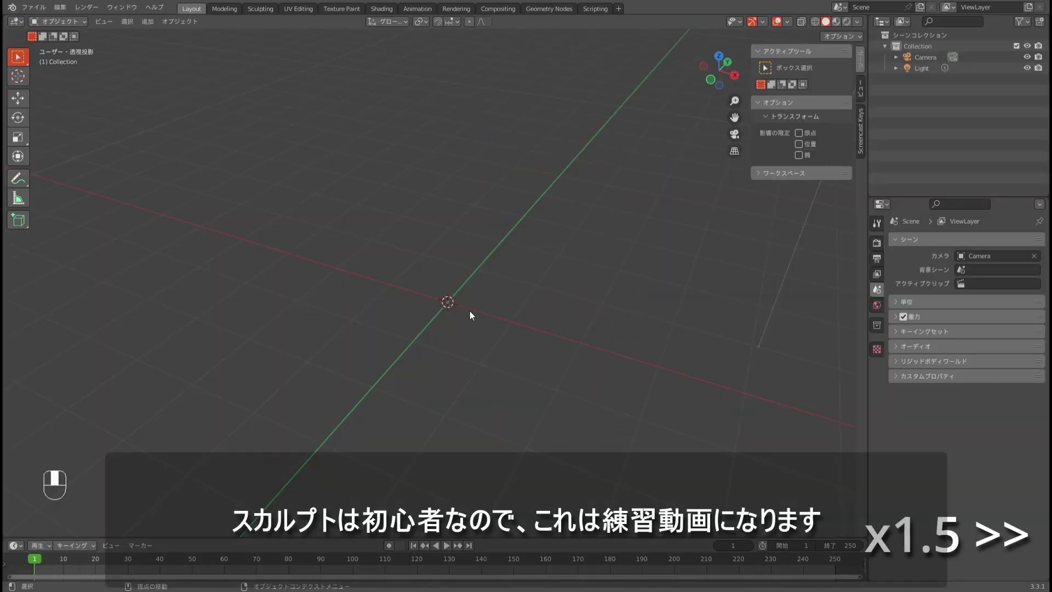
Step: Add a UV sphere at the scene centre as the base for the head
{"action": "key", "text": "shift+a"}
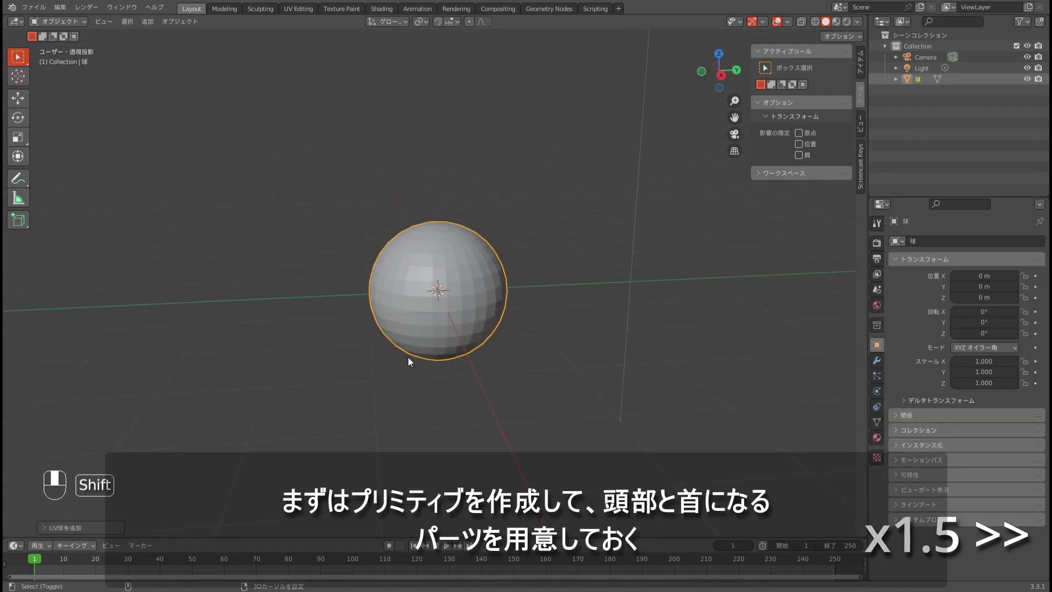
Step: Add a cylinder, thin it into a neck, and raise the sphere vertically above it
{"action": "key", "text": "shift+a"}
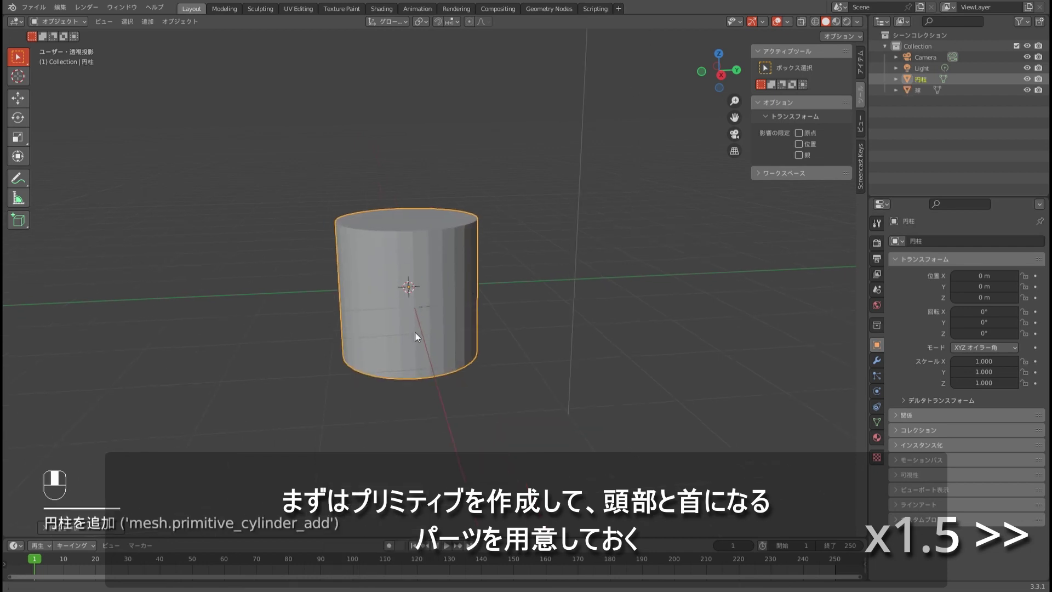
{"action": "key", "text": "r"}
{"action": "left_click_drag", "start_coordinate": [409, 326], "coordinate": [471, 269]}
{"action": "key", "text": "w"}
{"action": "key", "text": "e"}
{"action": "key", "text": "w"}
{"action": "left_click_drag", "start_coordinate": [471, 269], "coordinate": [439, 265]}
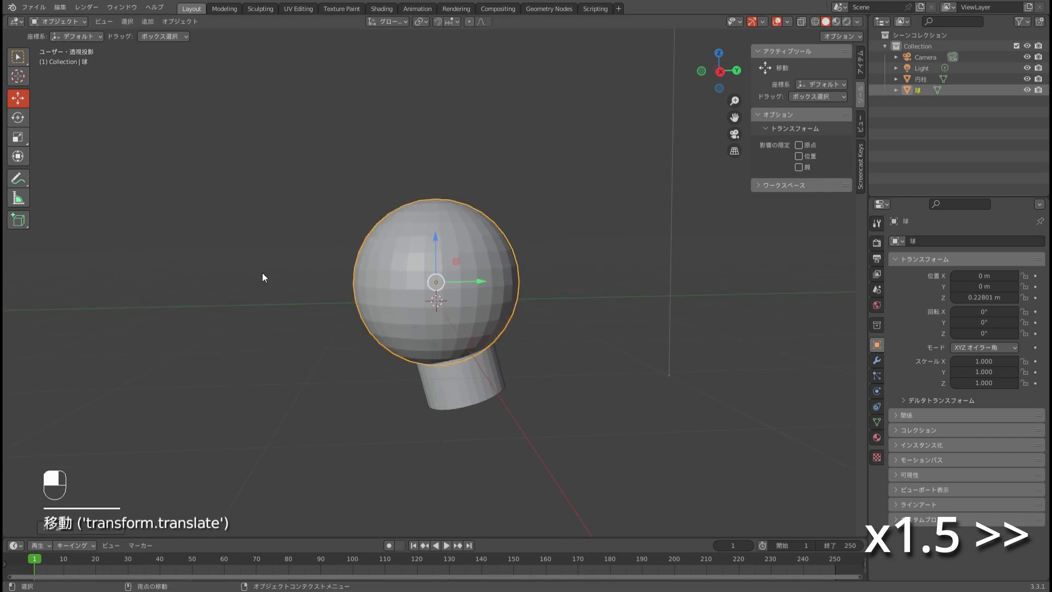
Step: Bring up the interaction-mode pie menu for the head sphere
{"action": "key", "text": "ctrl+Tab"}
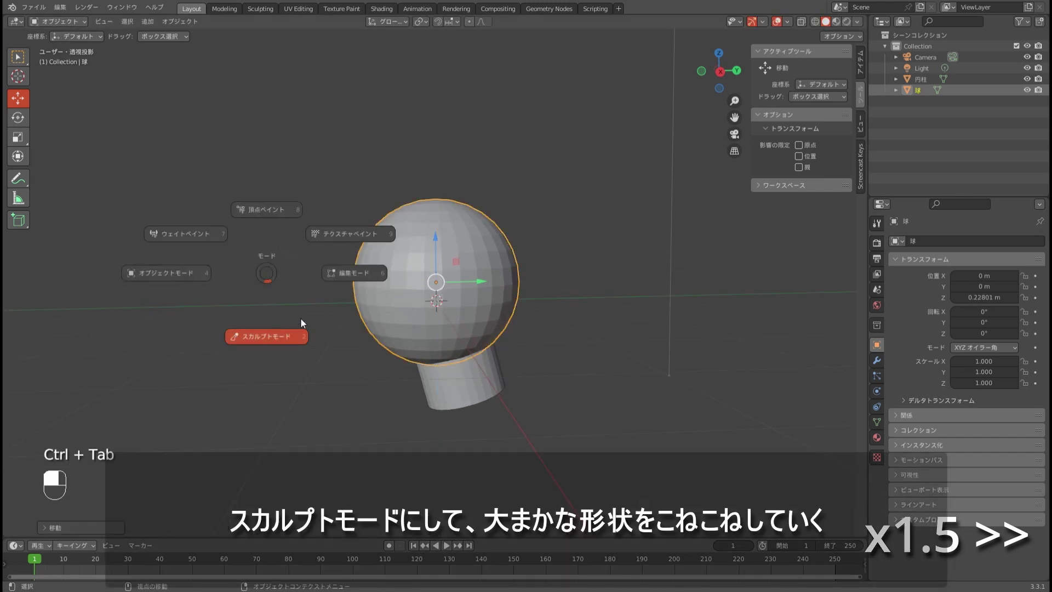
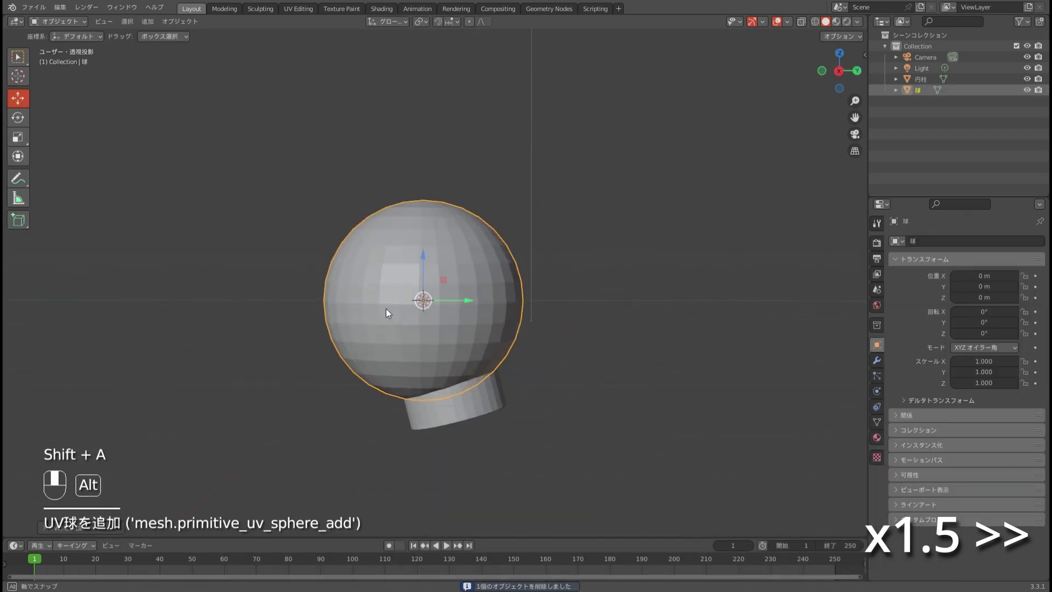
Step: Switch the head sphere into Sculpt Mode to begin shaping the face
{"action": "key", "text": "ctrl+Tab"}
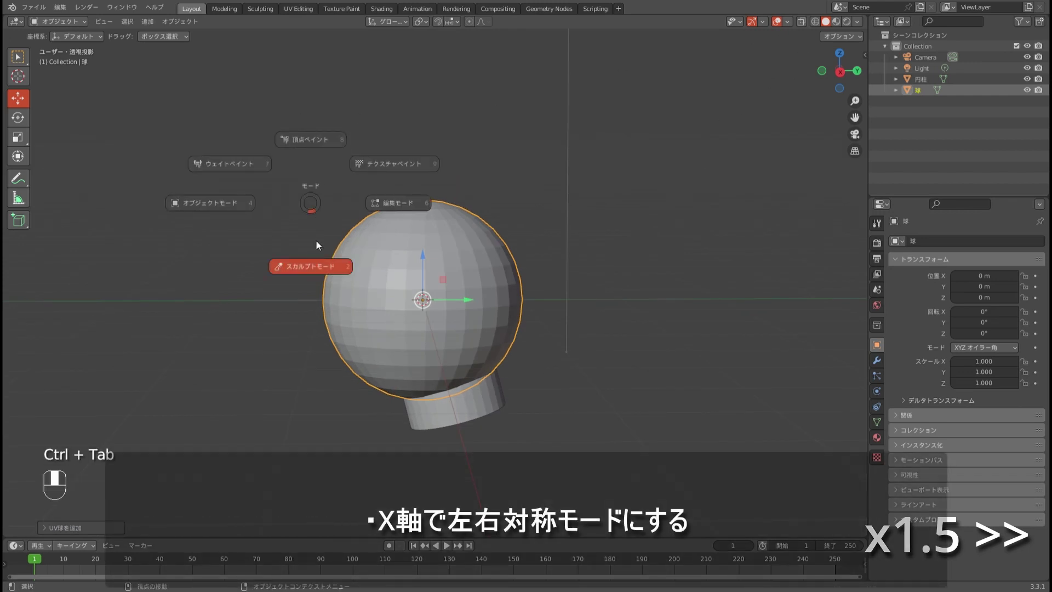
{"action": "left_click", "coordinate": [688, 42]}
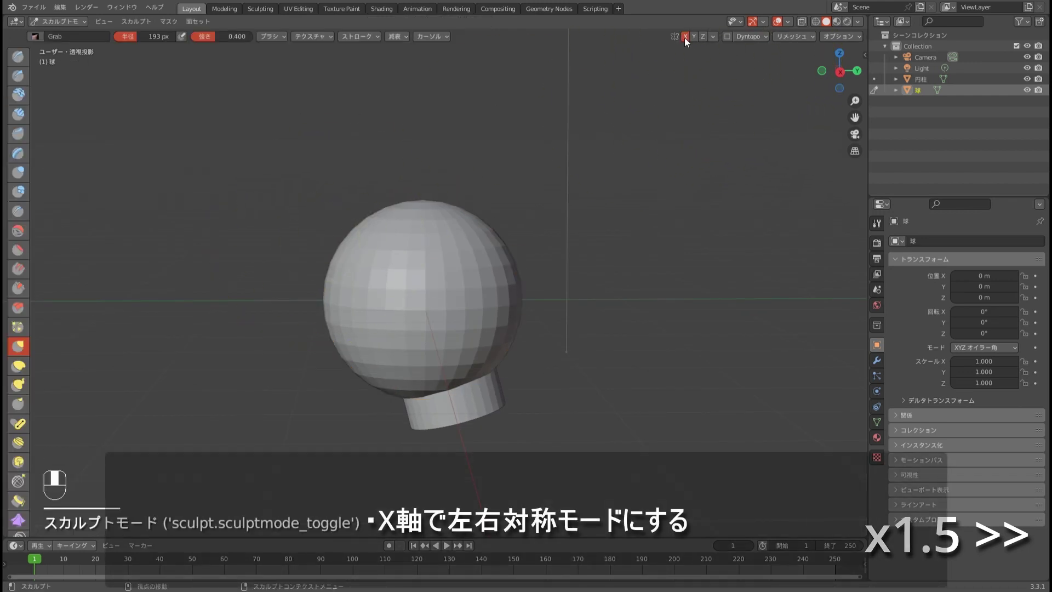
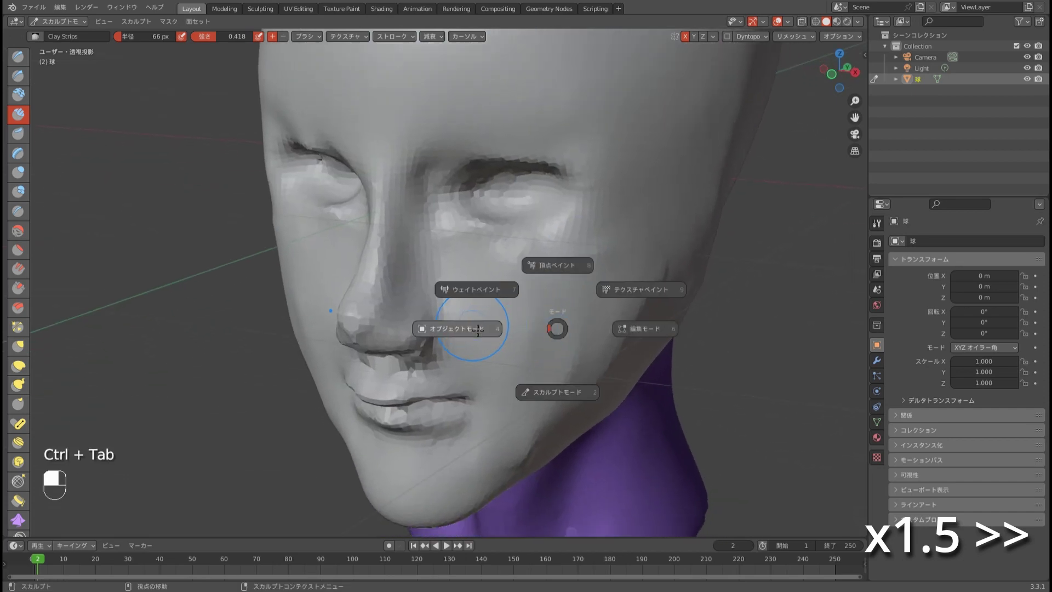
Step: Add an eyeball sphere, rotate it to face forward and seat it in the right eye socket
{"action": "key", "text": "shift+a"}
{"action": "left_click_drag", "start_coordinate": [494, 359], "coordinate": [475, 388]}
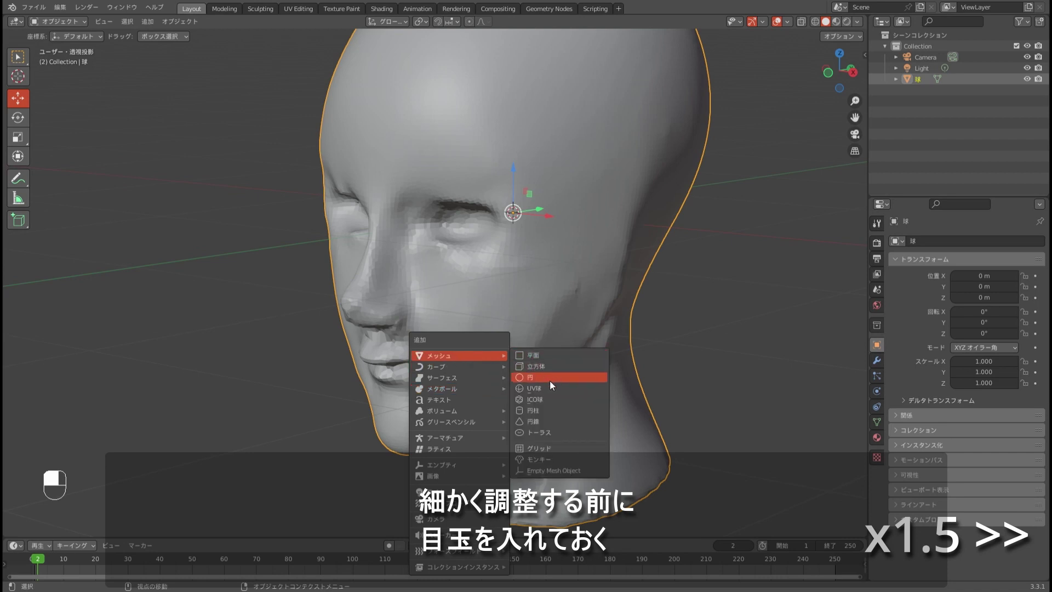
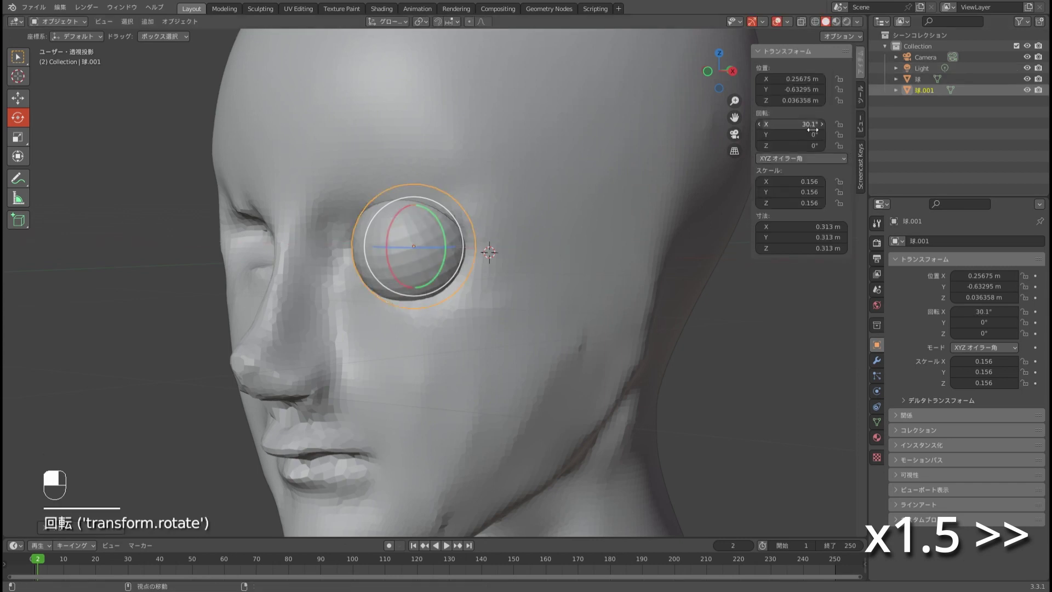
{"action": "key", "text": "w"}
{"action": "key", "text": "n"}
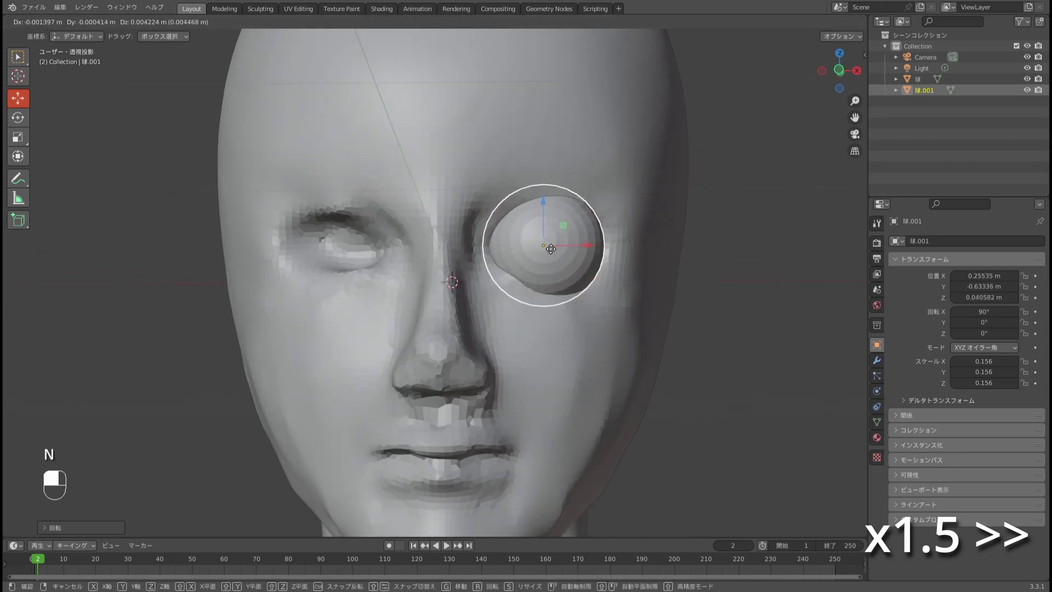
{"action": "left_click_drag", "start_coordinate": [548, 250], "coordinate": [878, 364]}
Step: Confirm the eyeball size, mirror it using the head as mirror object, and start resizing both eyes from front view
{"action": "key", "text": "r"}
{"action": "left_click_drag", "start_coordinate": [879, 364], "coordinate": [918, 245]}
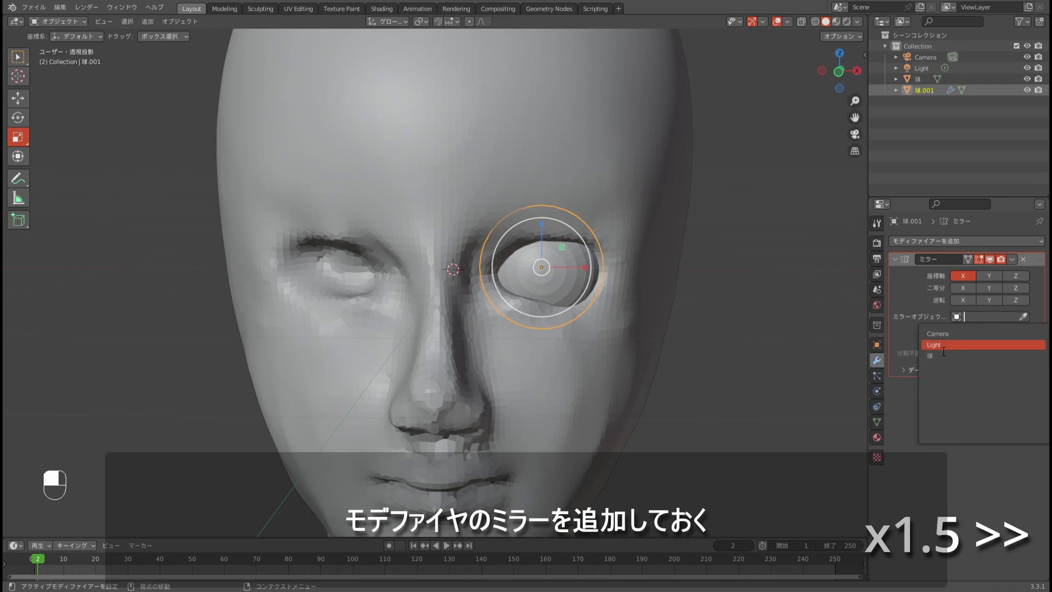
{"action": "key", "text": "w"}
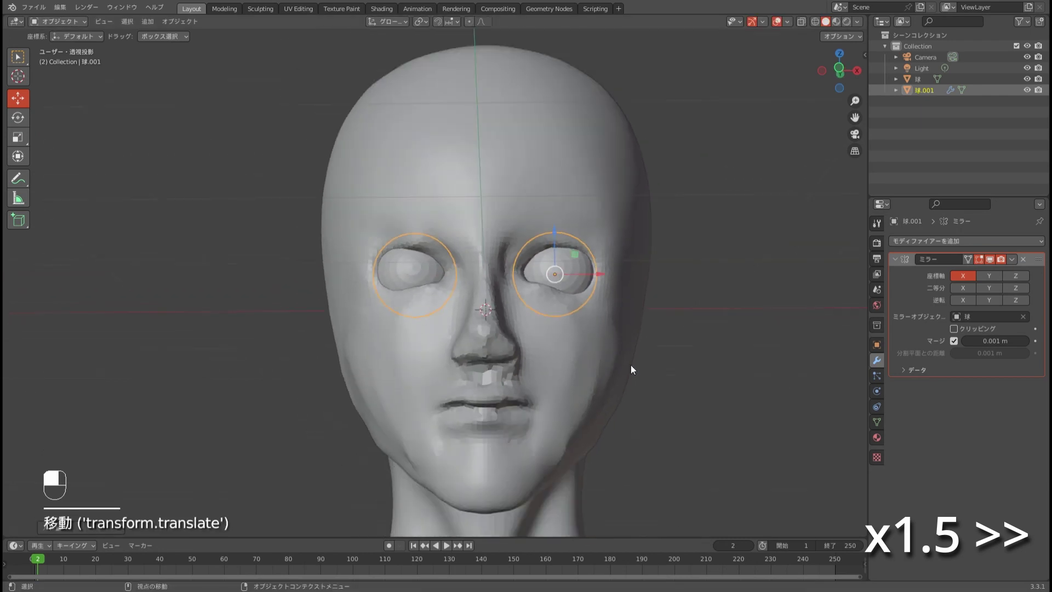
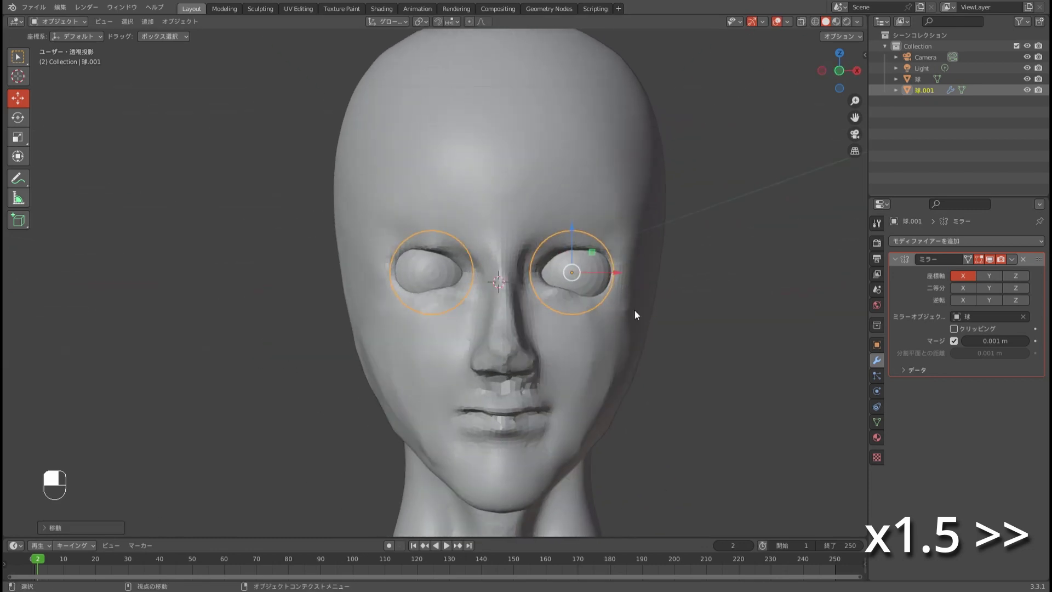
{"action": "key", "text": "r"}
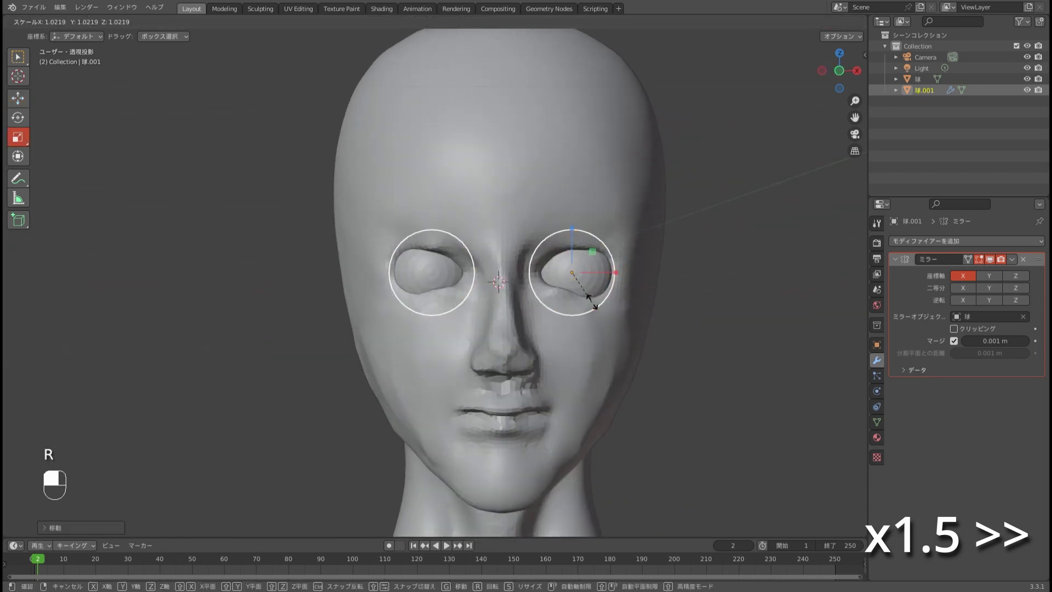
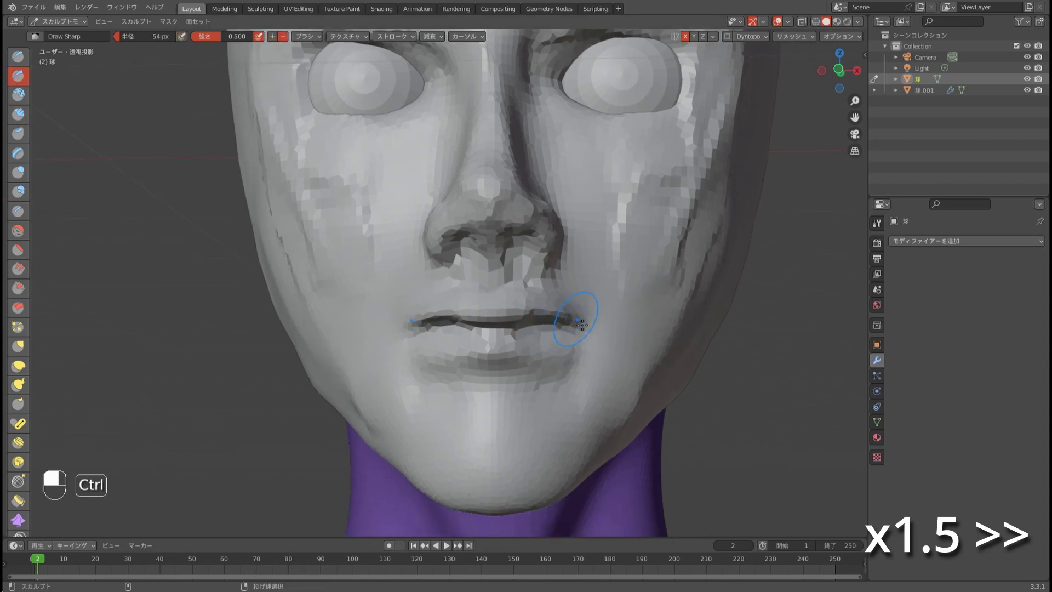
Step: Undo the last sculpt stroke while refining the nose and lips
{"action": "key", "text": "ctrl+z"}
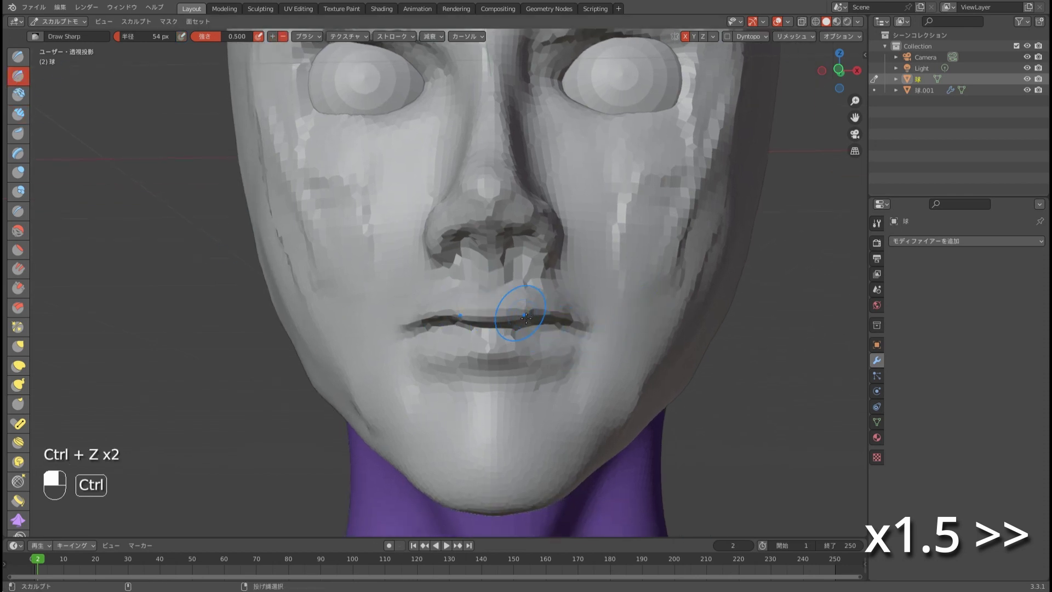
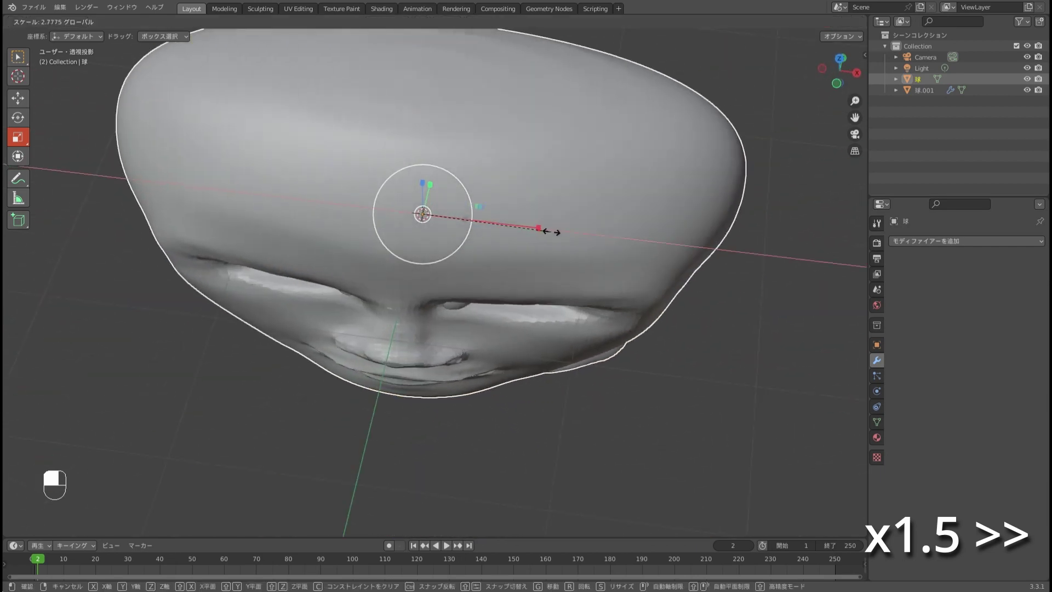
Step: Add a cylinder, scale it into a flat ear disc and position it beside the head
{"action": "key", "text": "ctrl+z"}
{"action": "key", "text": "shift+a"}
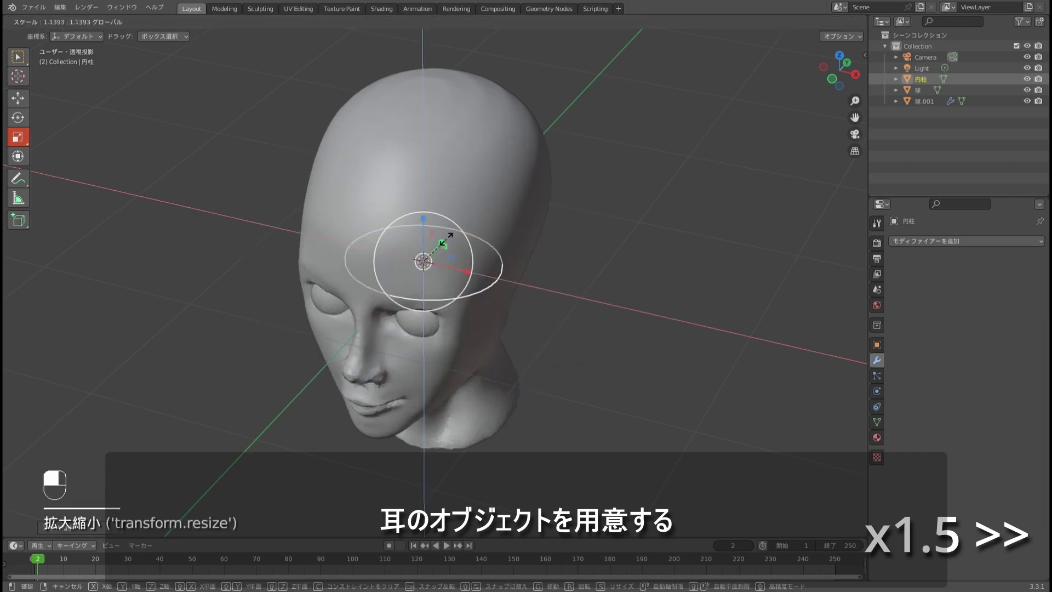
{"action": "key", "text": "w"}
{"action": "left_click_drag", "start_coordinate": [454, 242], "coordinate": [570, 334]}
{"action": "key", "text": "r"}
{"action": "key", "text": "e"}
{"action": "key", "text": "w"}
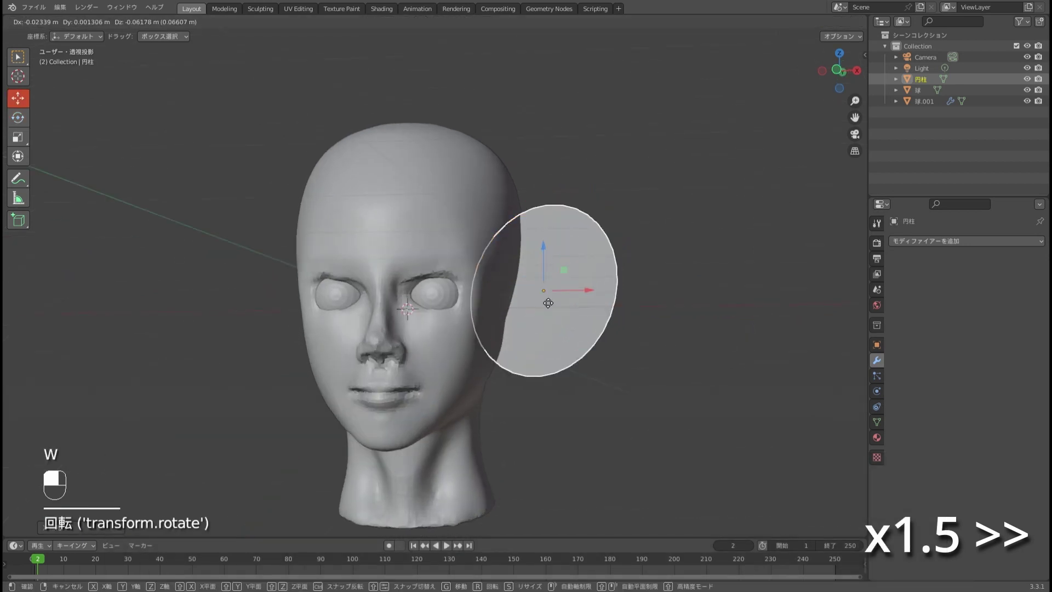
{"action": "key", "text": "r"}
{"action": "left_click", "coordinate": [529, 339]}
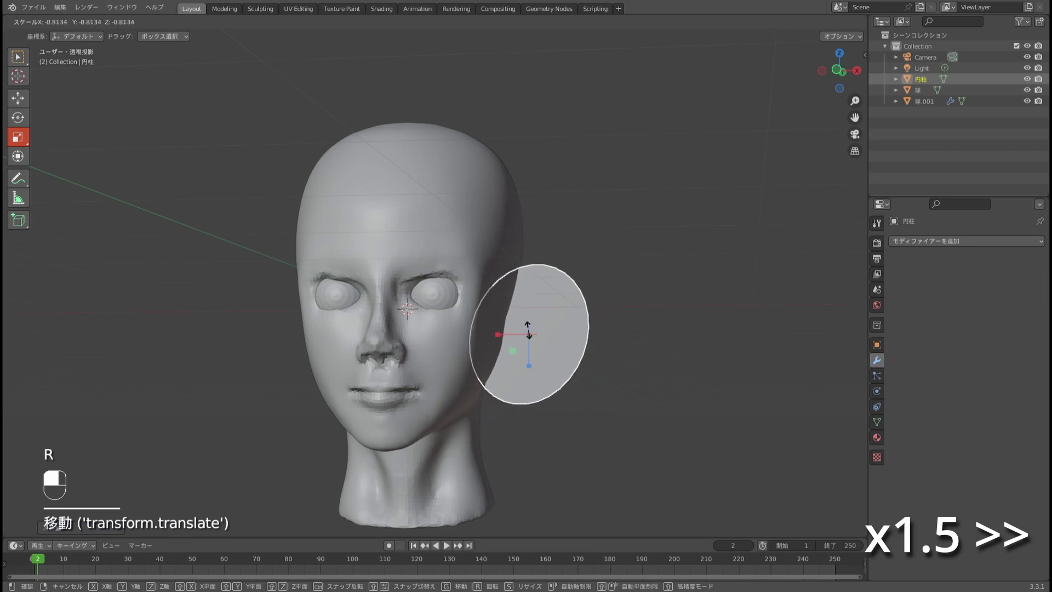
Step: Redo the ear disc's placement and rotation until it sits correctly at the side of the head
{"action": "key", "text": "ctrl+z"}
{"action": "left_click_drag", "start_coordinate": [547, 323], "coordinate": [570, 337]}
{"action": "key", "text": "ctrl+z"}
{"action": "key", "text": "e"}
{"action": "key", "text": "w"}
{"action": "key", "text": "r"}
{"action": "key", "text": "r"}
{"action": "key", "text": "e"}
{"action": "middle_click", "coordinate": [570, 336]}
Step: Adjust the ear disc's modifier settings and move it flush against the side of the head
{"action": "left_click", "coordinate": [957, 320]}
{"action": "left_click_drag", "start_coordinate": [565, 341], "coordinate": [993, 262]}
{"action": "left_click", "coordinate": [994, 262]}
{"action": "left_click_drag", "start_coordinate": [994, 262], "coordinate": [960, 320]}
{"action": "left_click_drag", "start_coordinate": [959, 320], "coordinate": [518, 327]}
{"action": "key", "text": "w"}
{"action": "key", "text": "e"}
Step: Fine-tune the disc's angle, select it with the head and join them into one mesh with Ctrl+J
{"action": "key", "text": "ctrl+z"}
{"action": "key", "text": "w"}
{"action": "key", "text": "e"}
{"action": "left_click_drag", "start_coordinate": [519, 327], "coordinate": [542, 280]}
{"action": "key", "text": "ctrl+j"}
{"action": "left_click", "coordinate": [538, 285]}
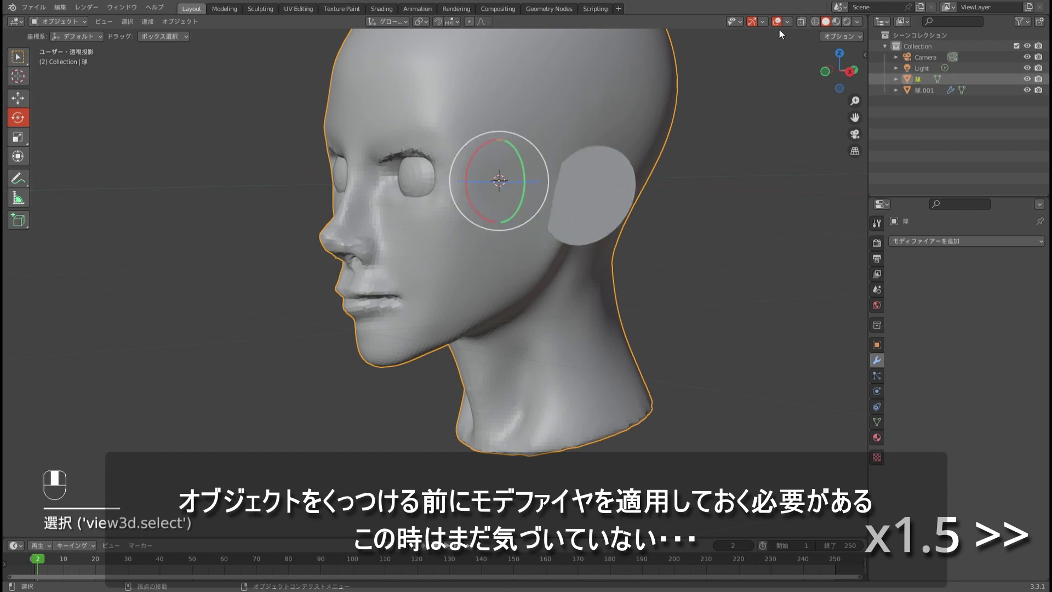
Step: Switch the joined head into Sculpt Mode to blend the ear
{"action": "key", "text": "ctrl+Tab"}
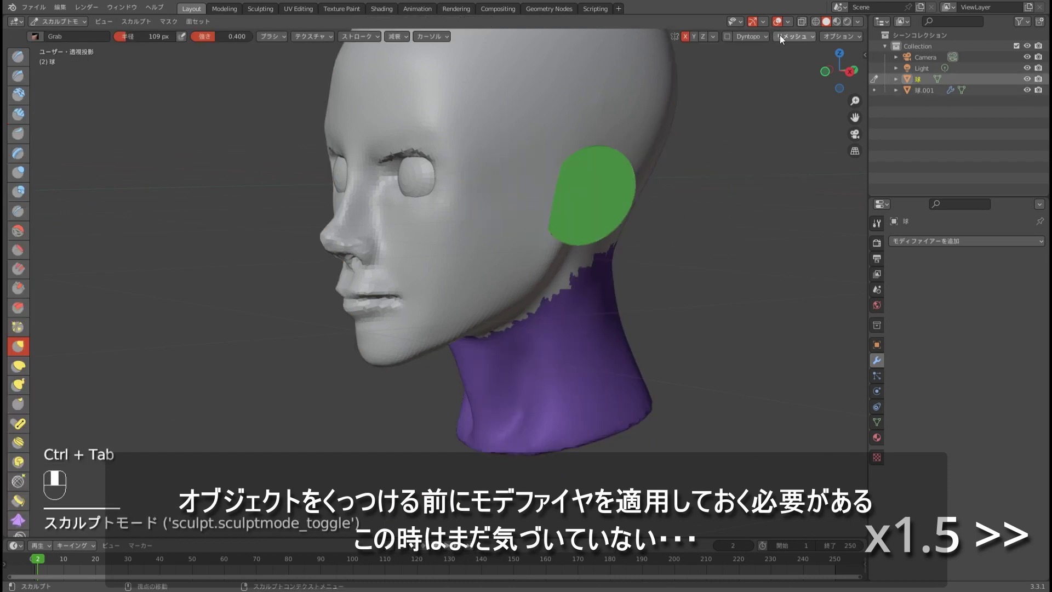
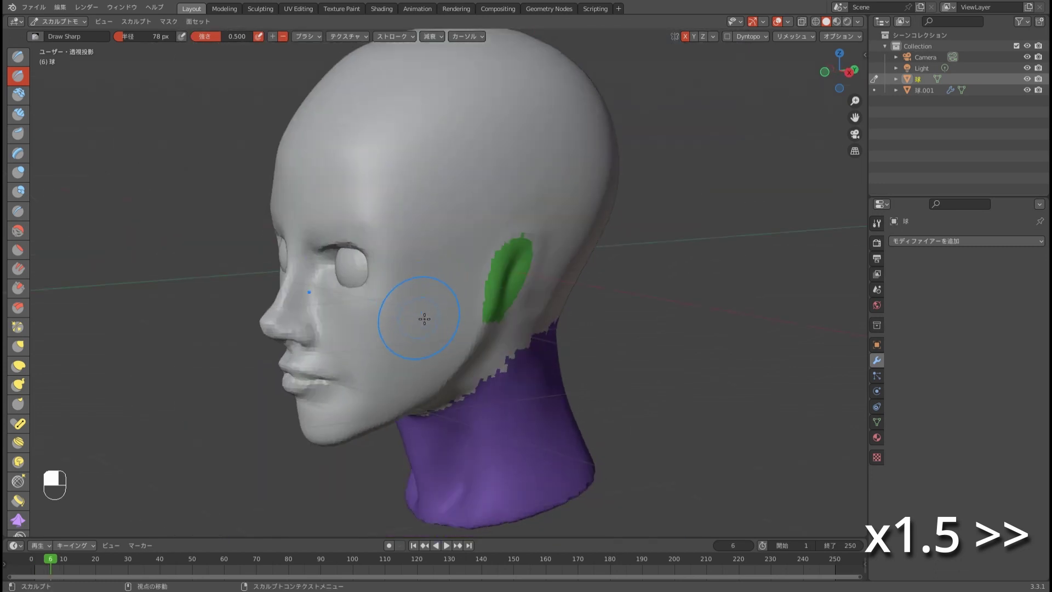
Step: Return to Object Mode and undo the earlier join so the ear disc is separate again
{"action": "key", "text": "shift+Tab"}
{"action": "key", "text": "ctrl+Tab"}
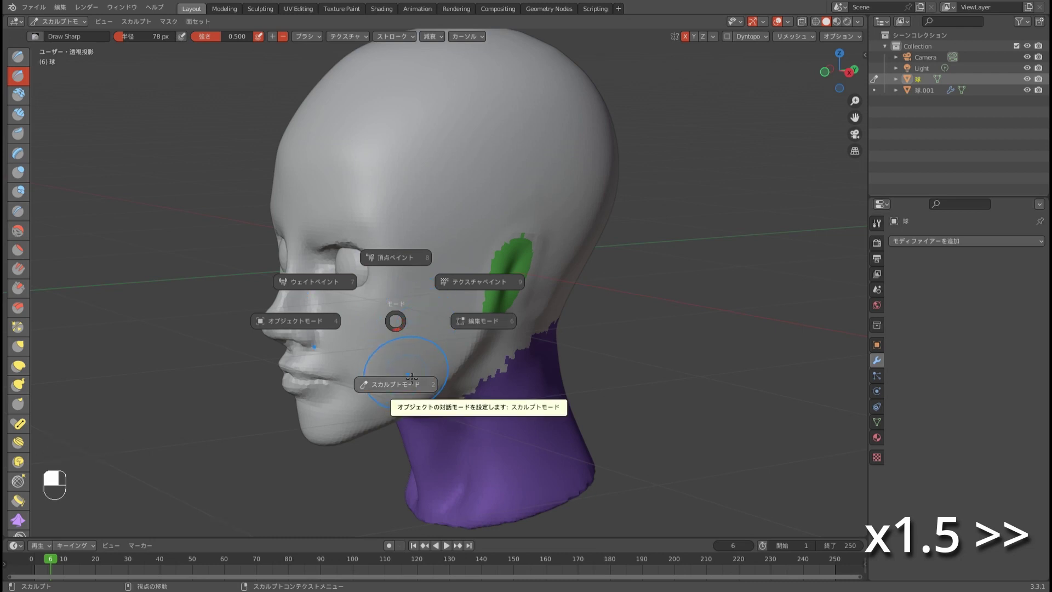
{"action": "key", "text": "shift+a"}
{"action": "left_click_drag", "start_coordinate": [426, 357], "coordinate": [442, 25]}
{"action": "key", "text": "r"}
{"action": "key", "text": "ctrl+z"}
Step: Set the ear disc's Mirror modifier to use the head sphere as its Mirror Object
{"action": "key", "text": "e"}
{"action": "key", "text": "w"}
{"action": "middle_click", "coordinate": [442, 26]}
{"action": "left_click_drag", "start_coordinate": [658, 267], "coordinate": [884, 366]}
{"action": "key", "text": "e"}
{"action": "key", "text": "w"}
{"action": "type", "text": "トラックボール"}
{"action": "key", "text": "e"}
{"action": "key", "text": "w"}
{"action": "key", "text": "r"}
Step: Join the mirrored ear discs into the head mesh, leaving only head and eyeballs
{"action": "key", "text": "e"}
{"action": "key", "text": "w"}
{"action": "key", "text": "r"}
{"action": "left_click_drag", "start_coordinate": [883, 366], "coordinate": [934, 247]}
{"action": "left_click_drag", "start_coordinate": [934, 248], "coordinate": [576, 201]}
{"action": "key", "text": "ctrl+j"}
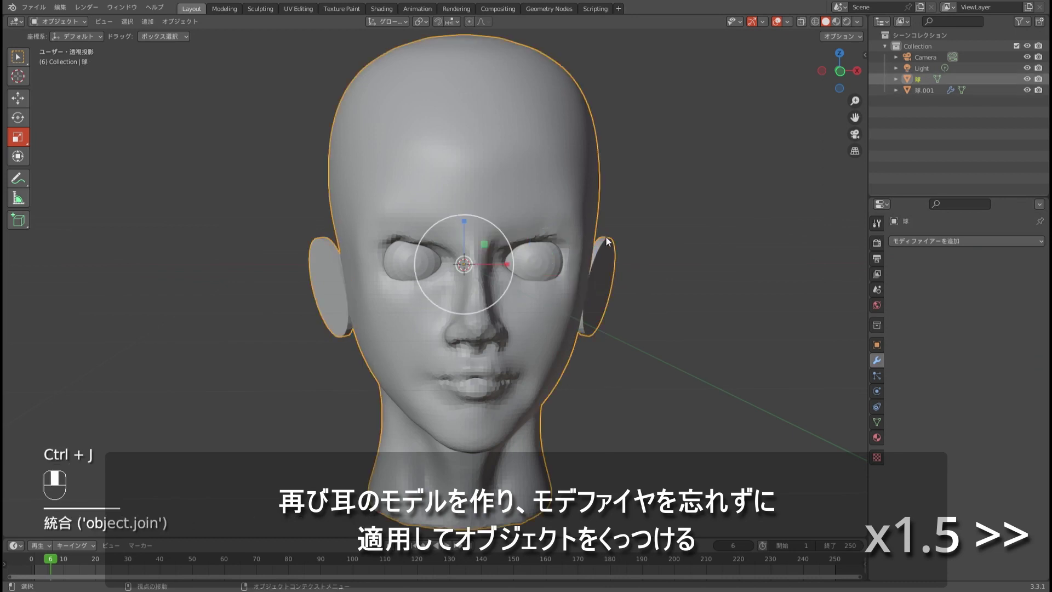
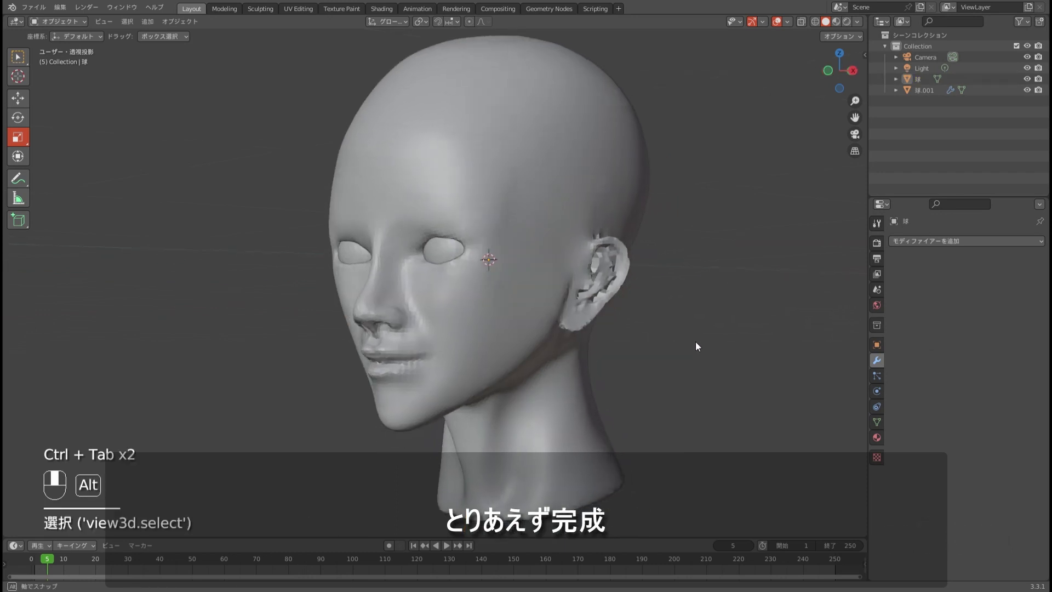
{"action": "left_click_drag", "start_coordinate": [678, 303], "coordinate": [702, 279]}
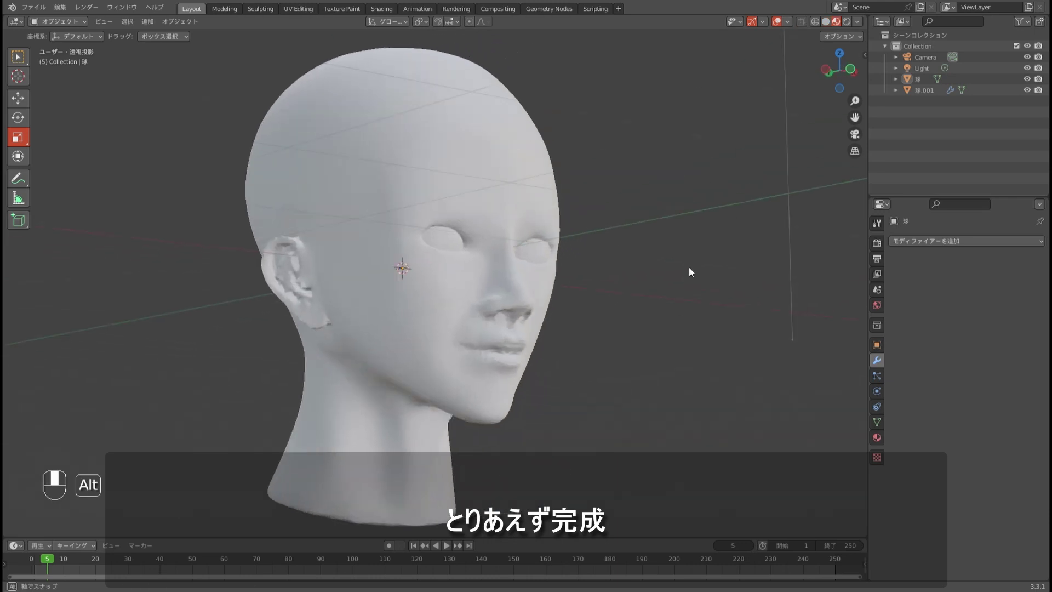